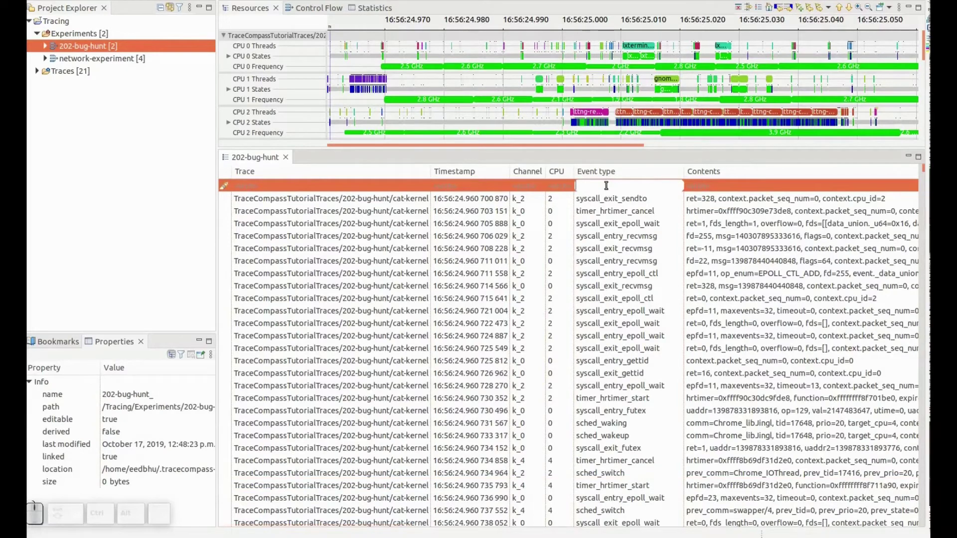
# Step: Search the events table for sched_switch event types and jump to a matching event
pyautogui.press('shift+-')
pyautogui.press('s')
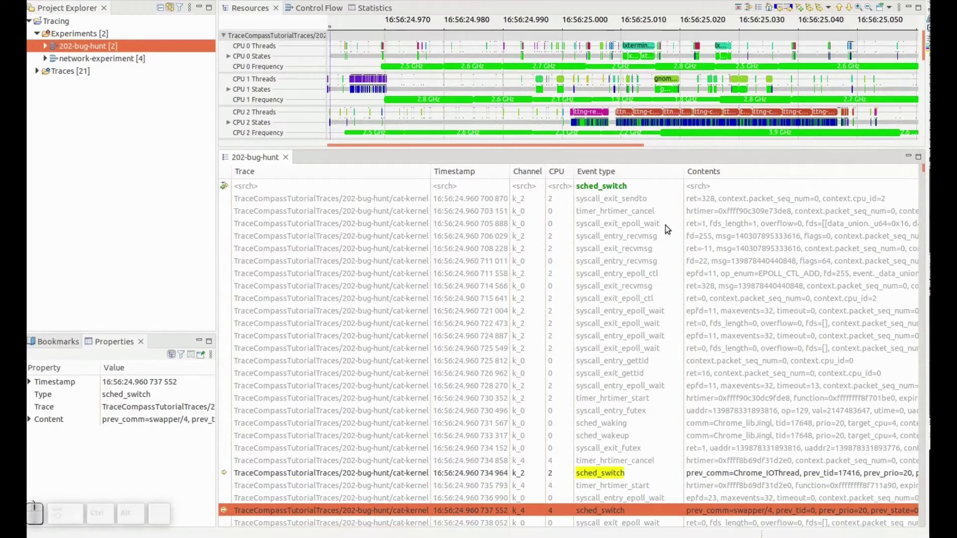
# Step: Narrow the sched_switch search to CPU 2, finding the event at 16:56:24.960 628 785
pyautogui.press('shift+Return')
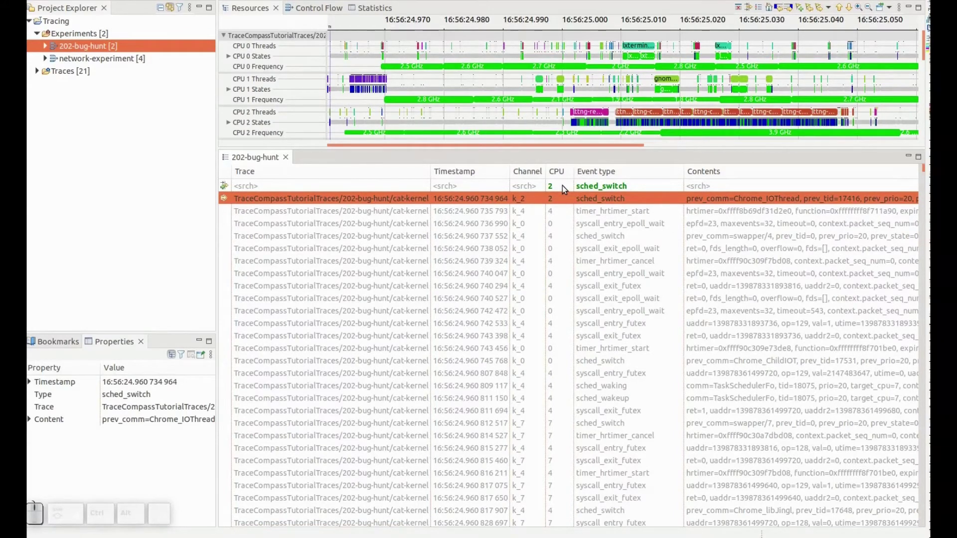
# Step: Jump to the earlier matching CPU 2 sched_switch event at 16:56:24.960 628 785
pyautogui.press('shift+Return')
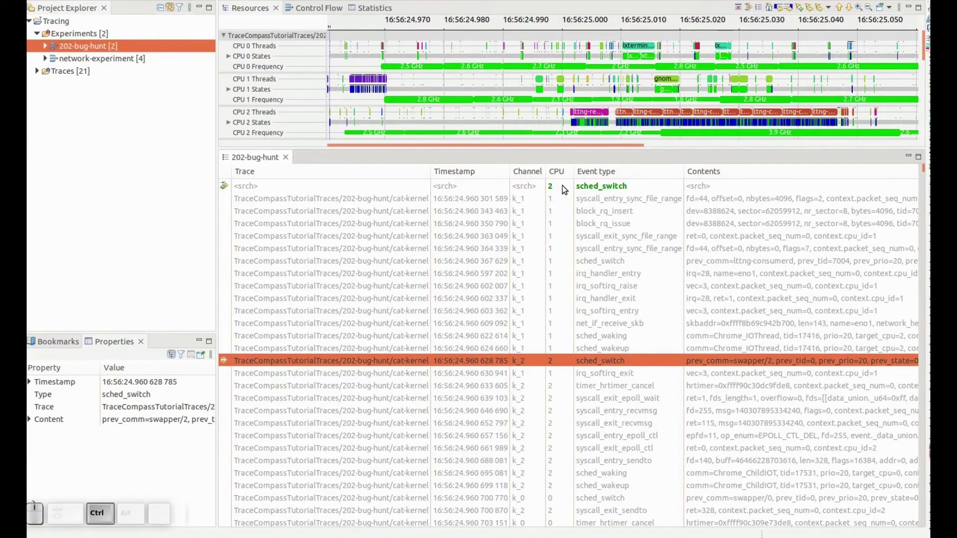
# Step: Apply the combined filter, then select the events at 16:56:24.960 628 785 and 630 941 for copying
pyautogui.press('ctrl+Return')
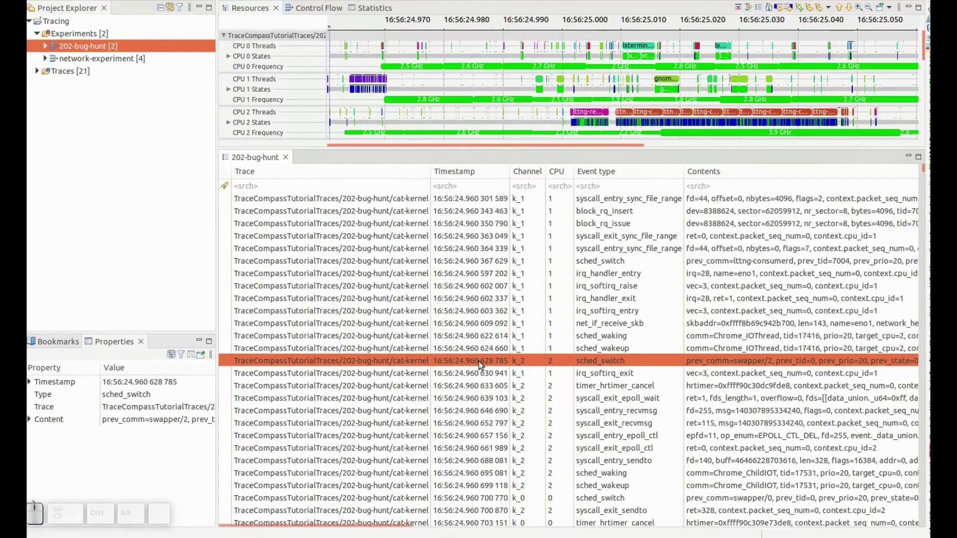
pyautogui.click(479, 376)
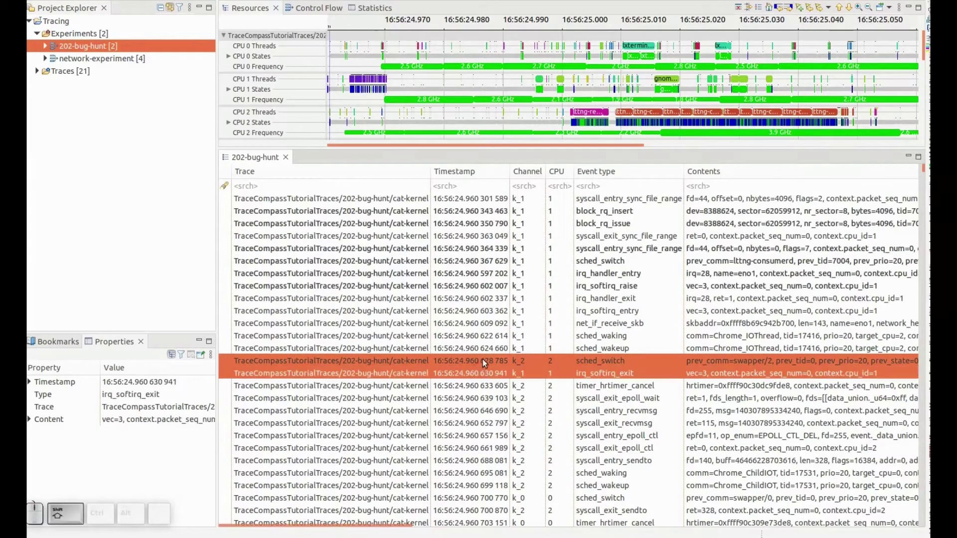